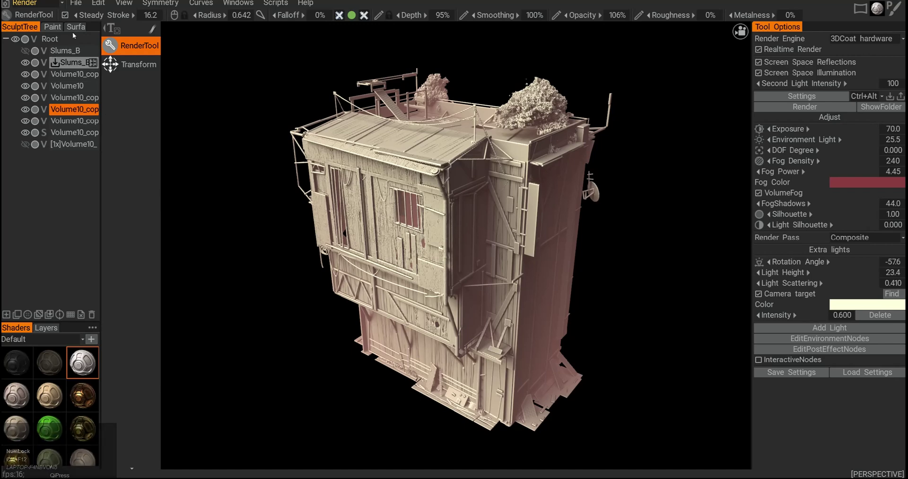
Step: Shade the slum building with a tan shader, then a darker copper metallic shader
click(23, 115)
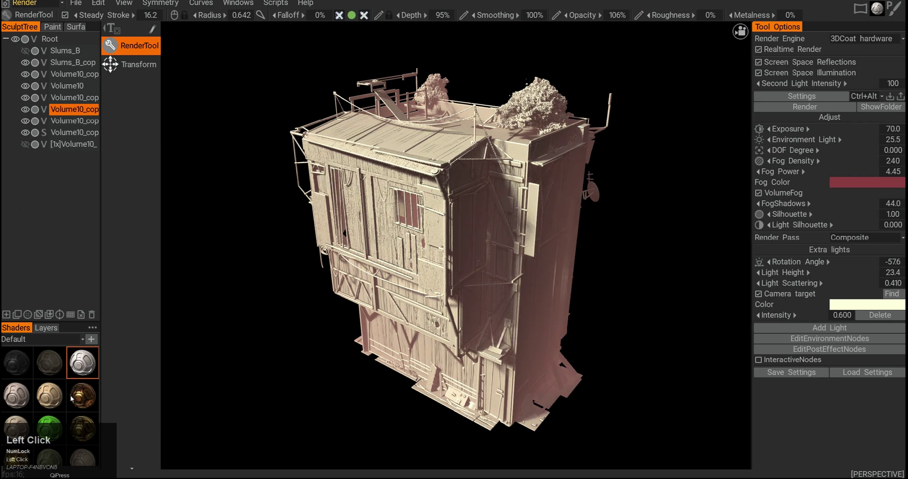
right_click(54, 397)
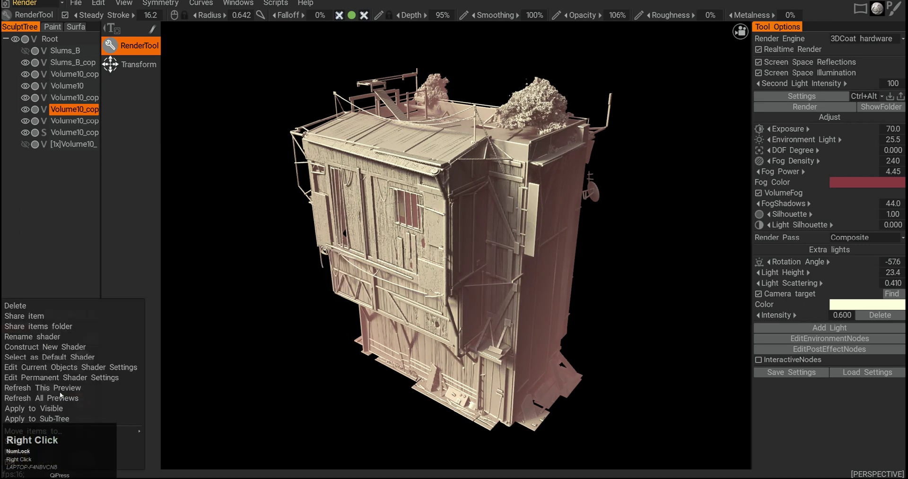
click(60, 412)
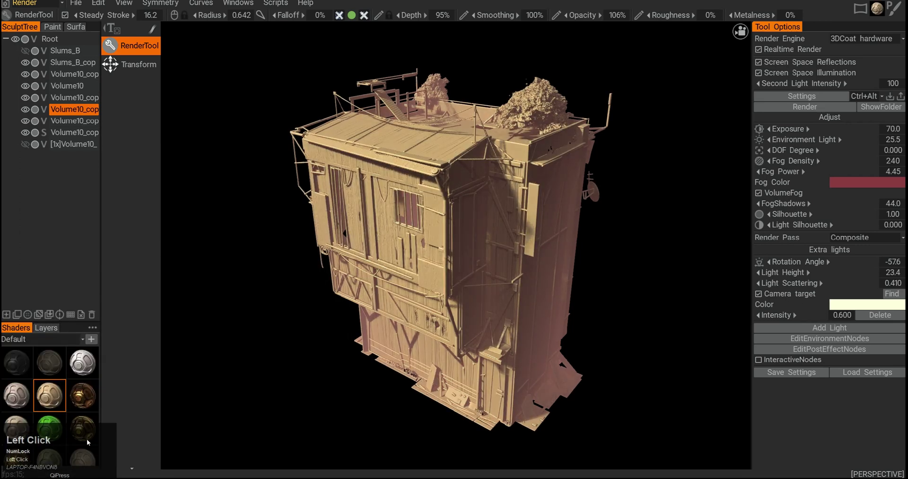
right_click(87, 393)
click(73, 413)
right_click(88, 375)
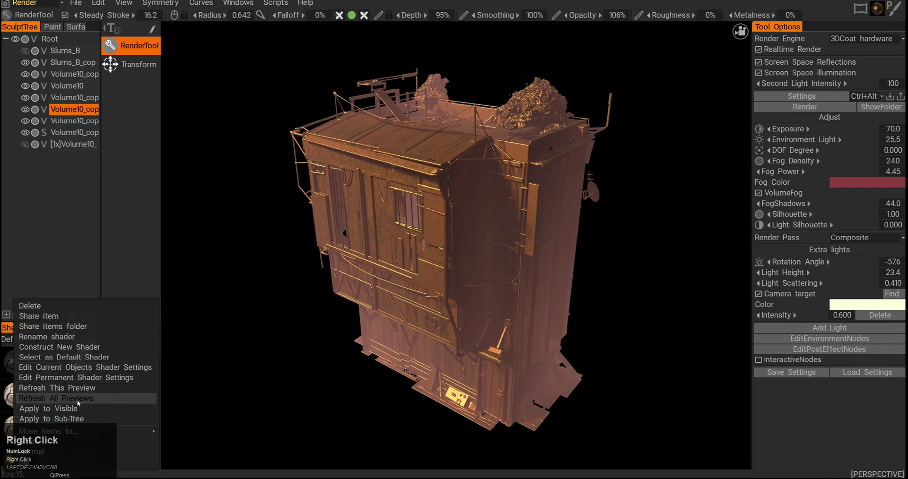
Step: Return the building to its pale clay shader and adjust Tool Options toggles
click(73, 410)
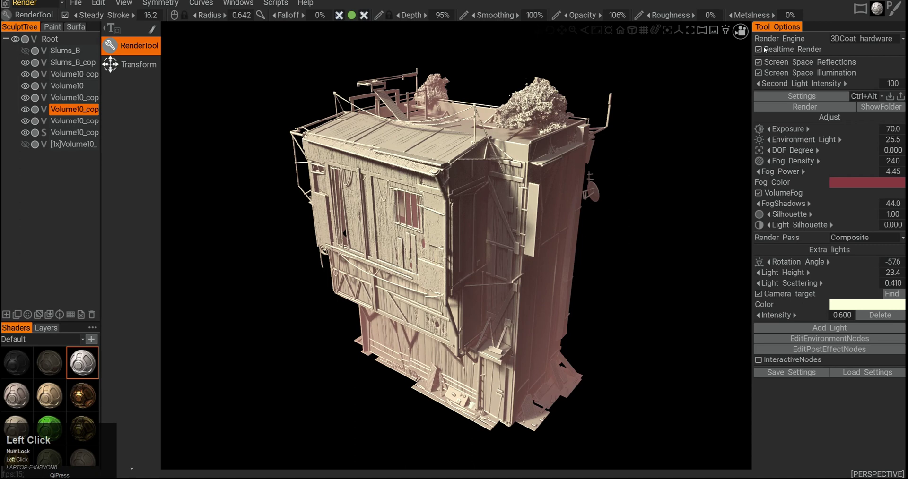
click(760, 53)
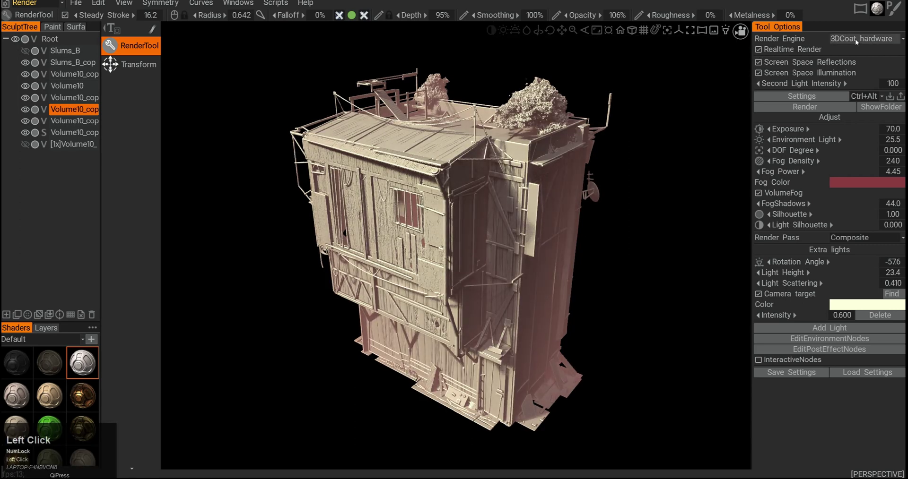
click(860, 41)
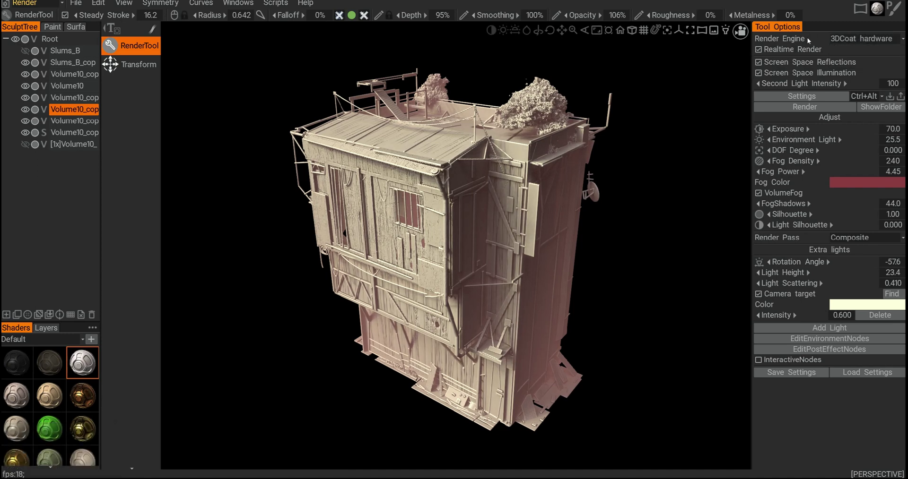
click(809, 39)
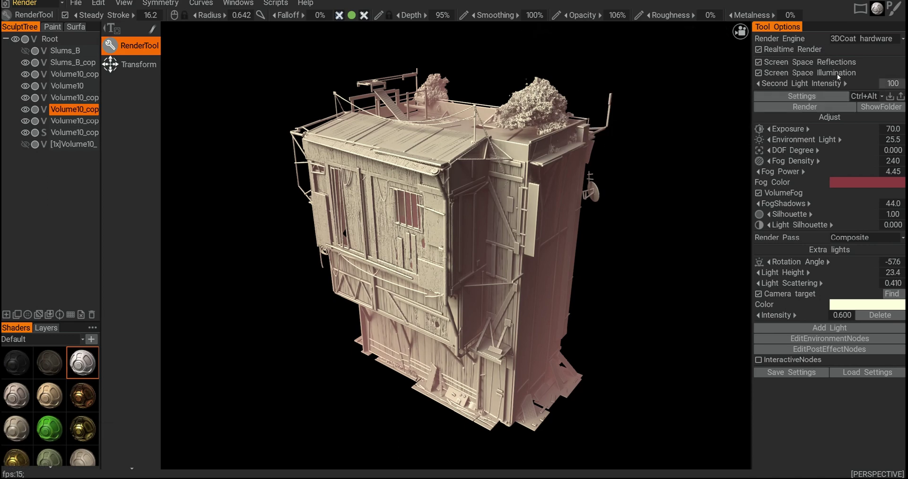
click(760, 64)
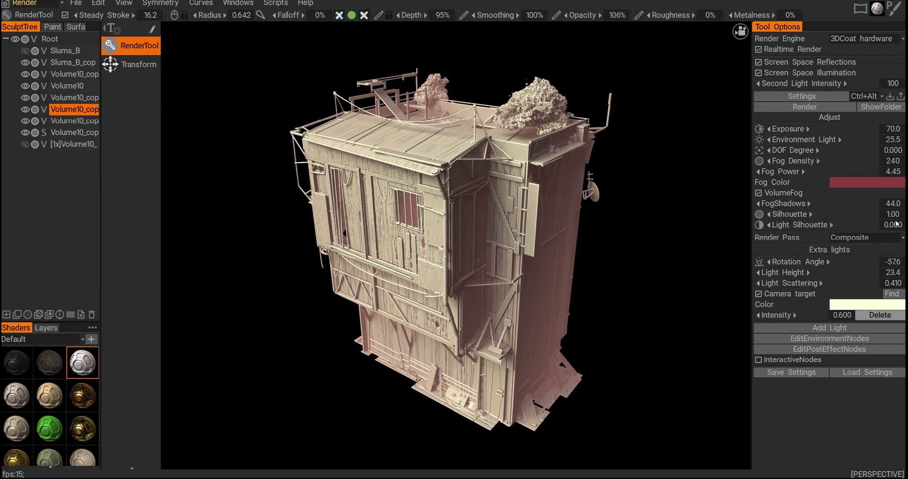
Step: Lower the render exposure from 70 to 66
click(898, 128)
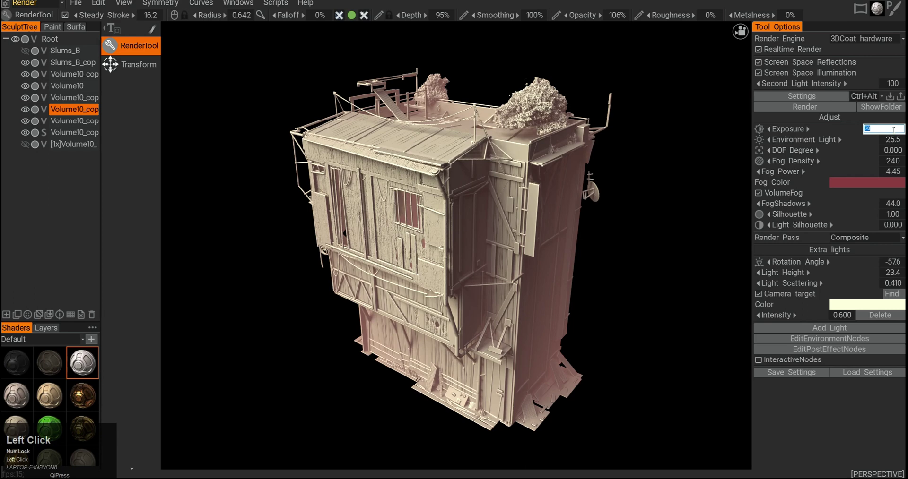
key(1)
key(Return)
click(893, 132)
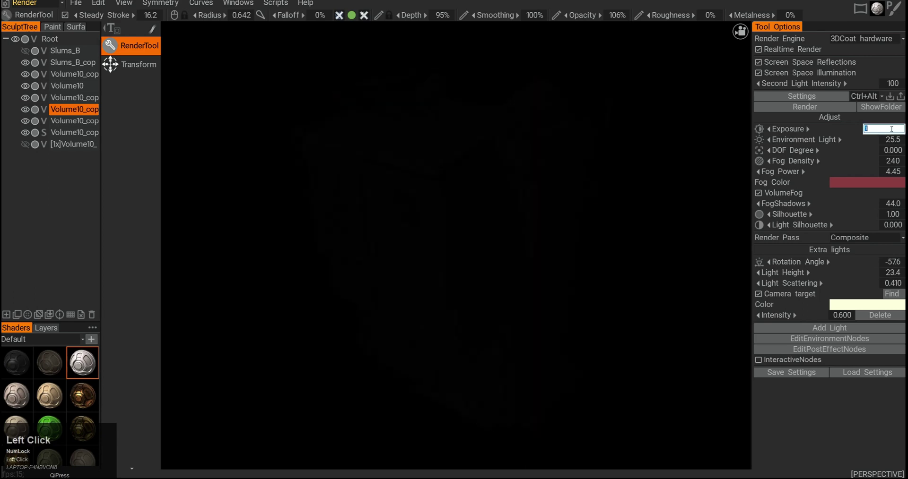
text(66)
key(Return)
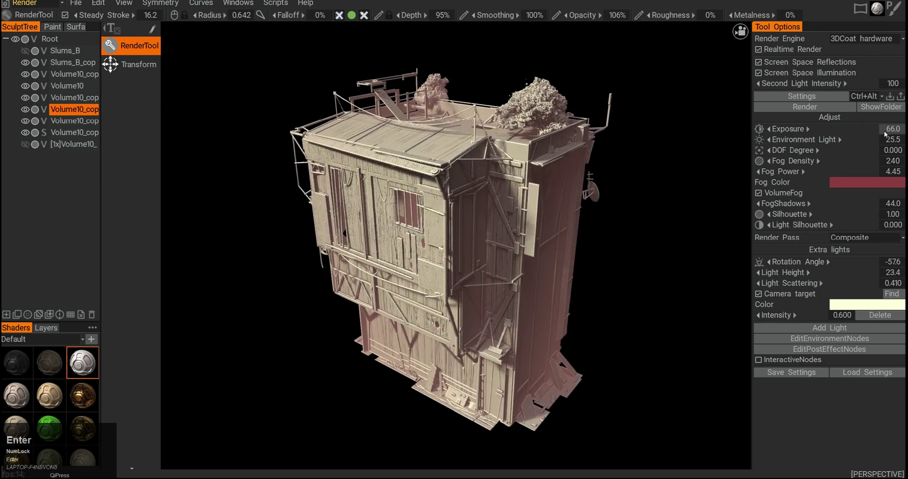
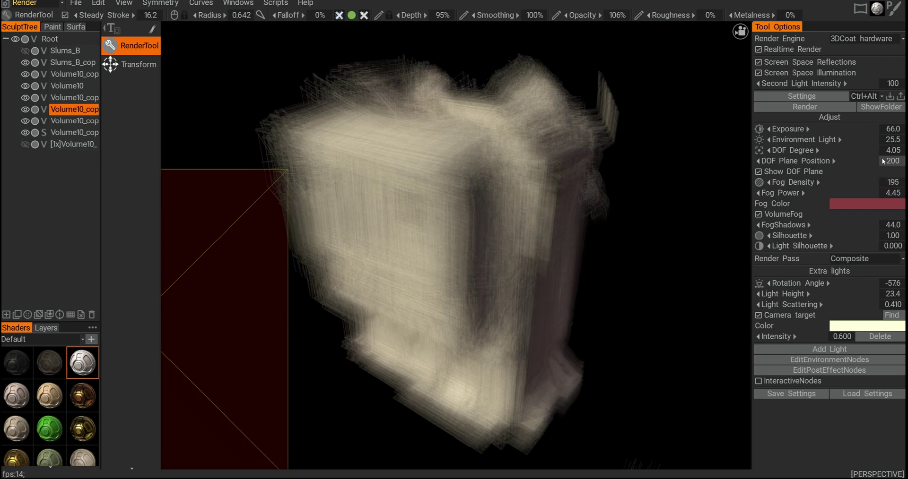
Step: Reset DOF Degree to 0 and hide the DOF plane so the building renders sharp
click(893, 156)
key(Return)
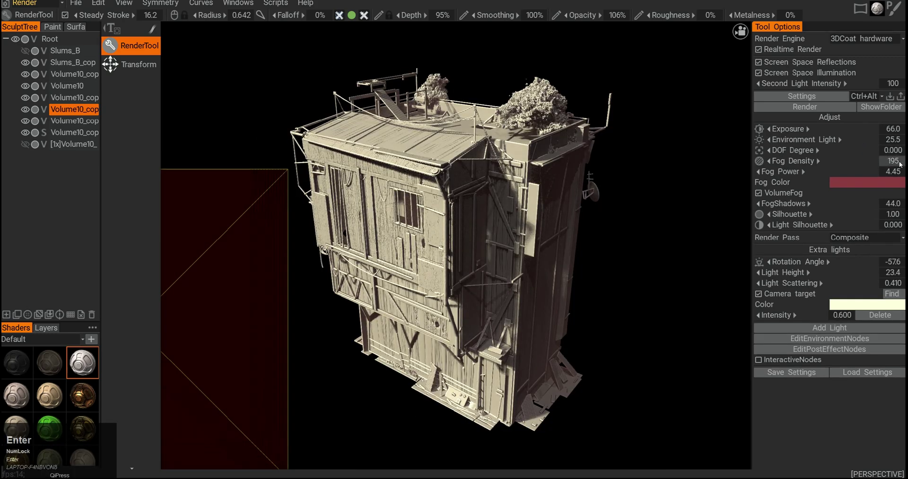
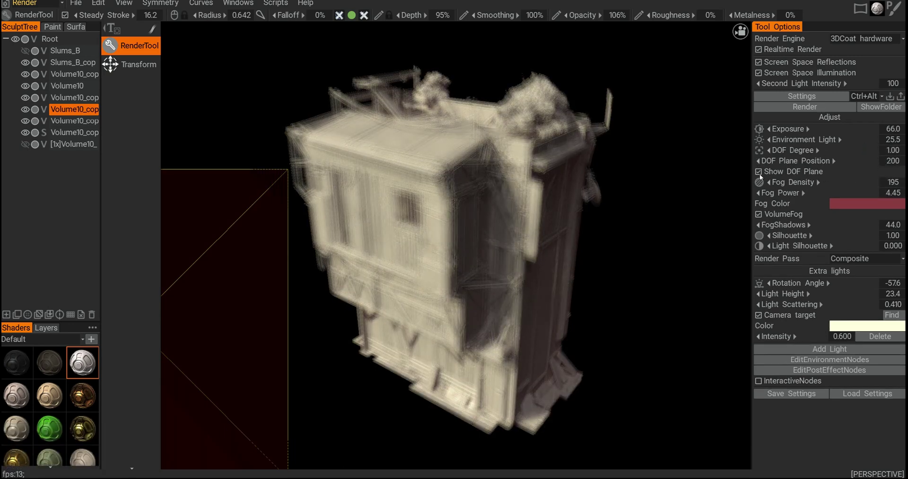
click(760, 175)
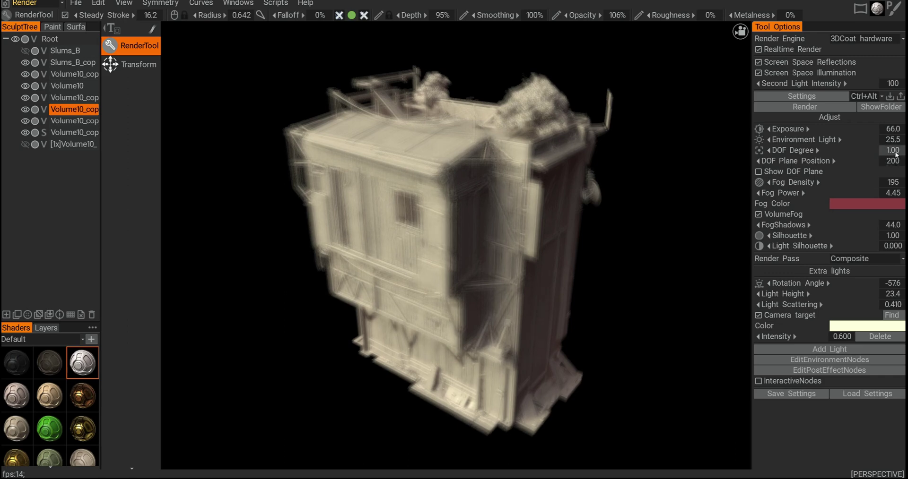
click(902, 151)
key(0)
key(Return)
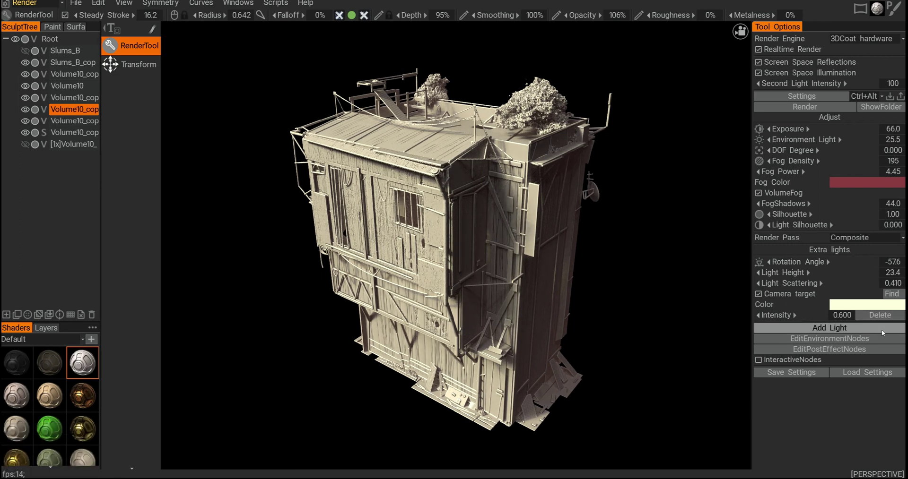
Step: Delete the old extra light and add a new white one with intensity 5
click(881, 315)
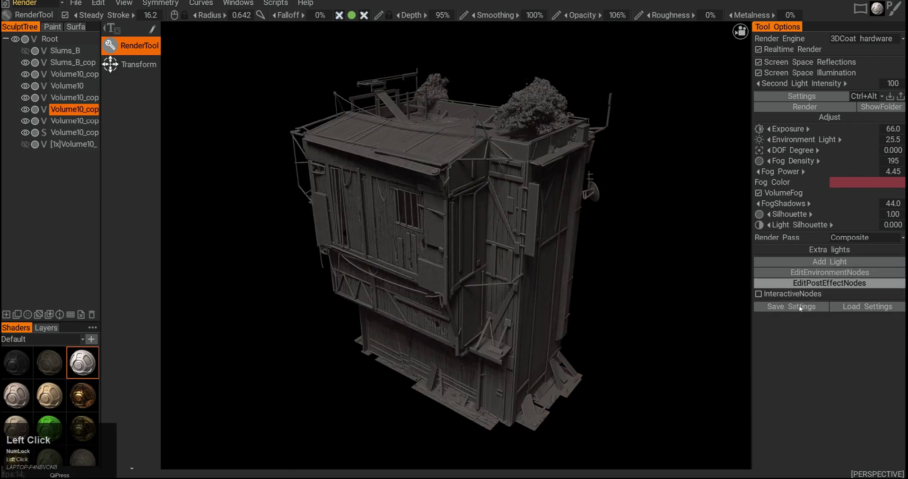
click(812, 261)
click(842, 319)
key(1)
key(Return)
click(850, 320)
key(5)
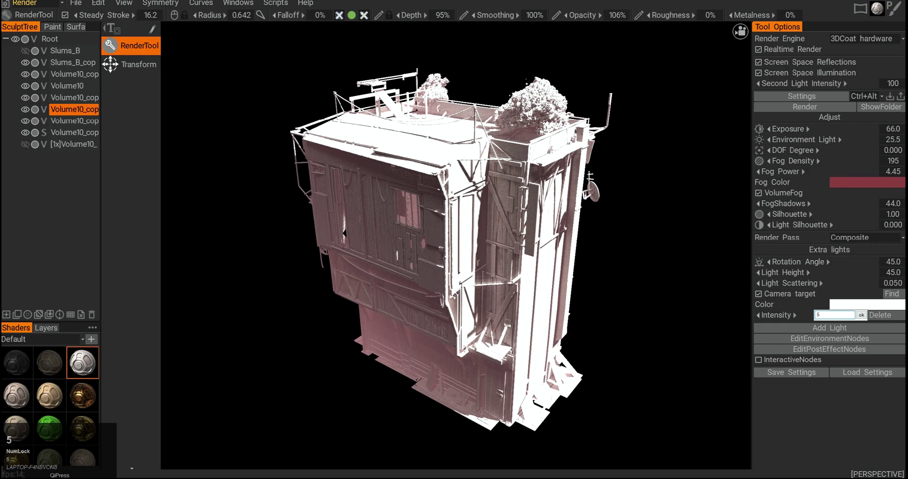
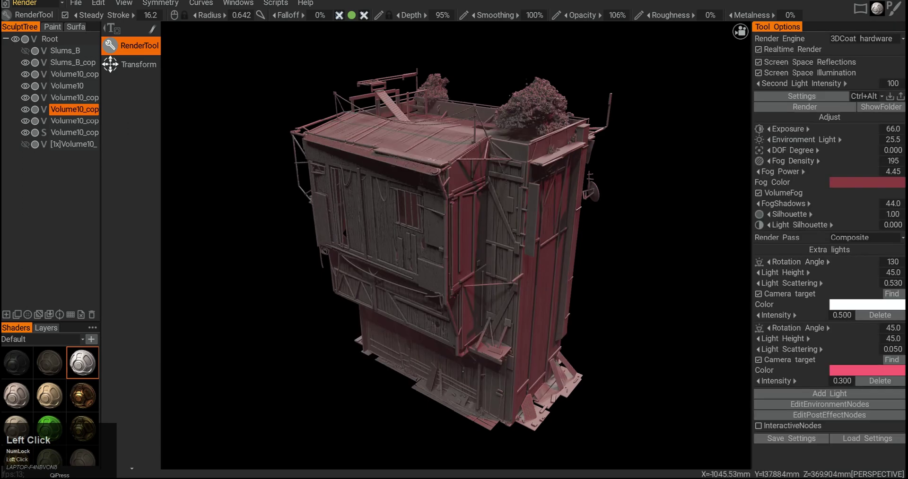
Step: Swing the first extra light's rotation angle to 180 degrees for the cyan/pink look
drag(863, 307, 729, 277)
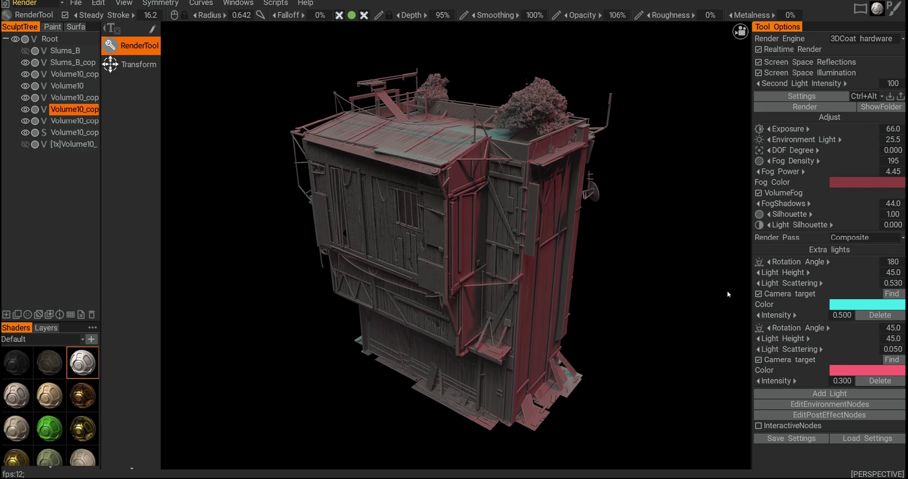
key(ctrl+Num_Lock)
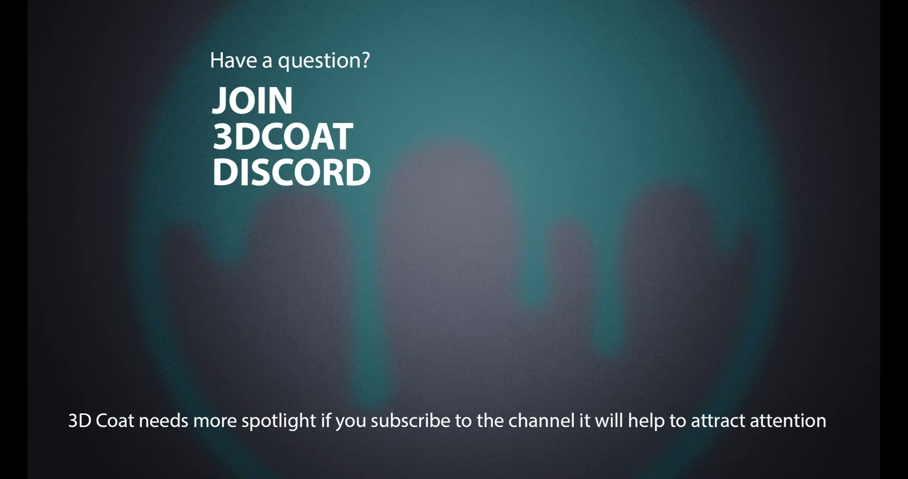